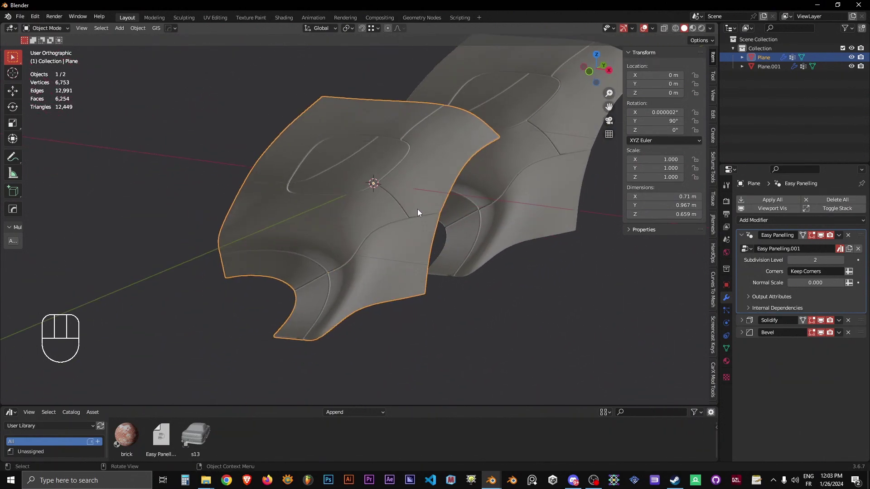
Expand Plane.001's EdgeSplit modifier (sharp edges only) and view its marked sharp edges in Edit Mode
{"action": "key", "text": "Tab"}
{"action": "key", "text": "Tab"}
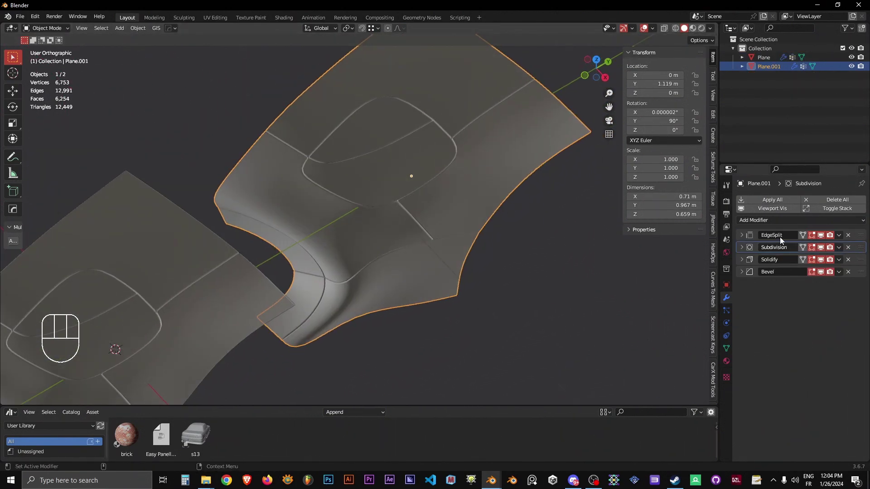
{"action": "left_click", "coordinate": [740, 242]}
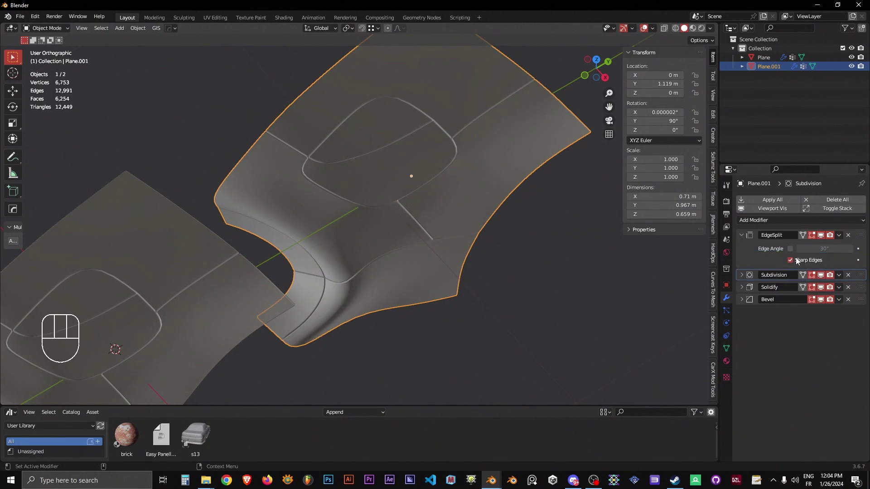
{"action": "key", "text": "Tab"}
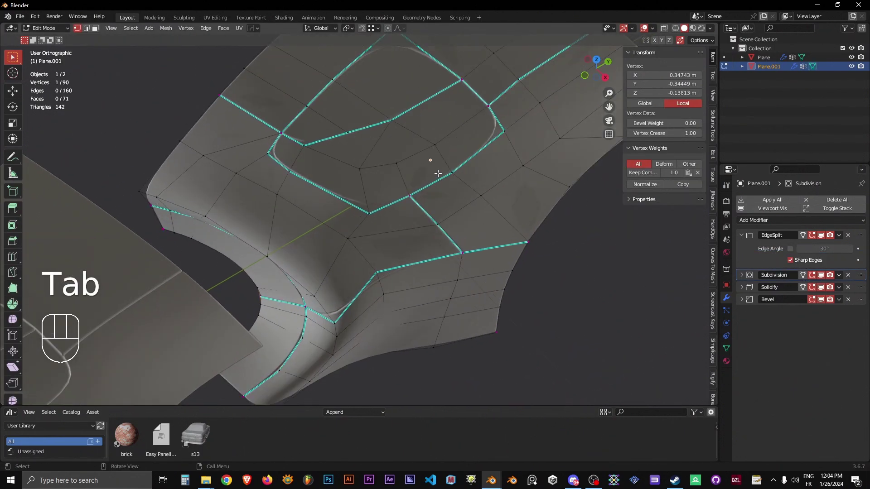
{"action": "key", "text": "2"}
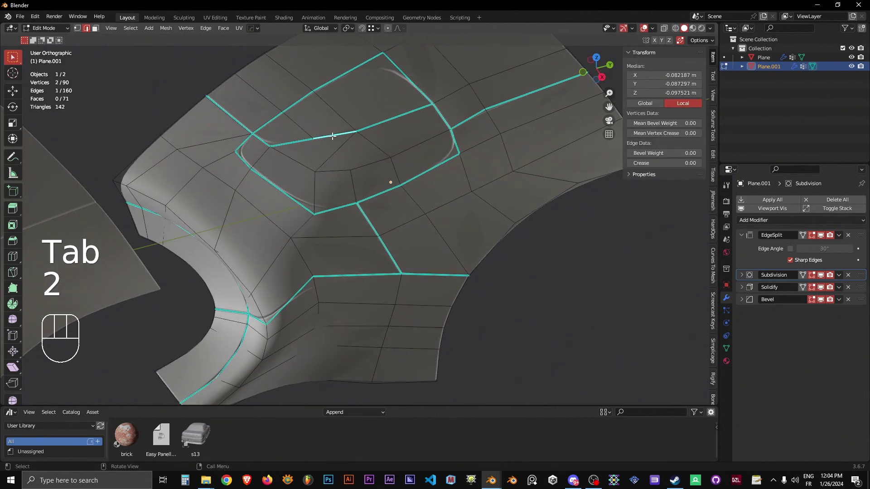
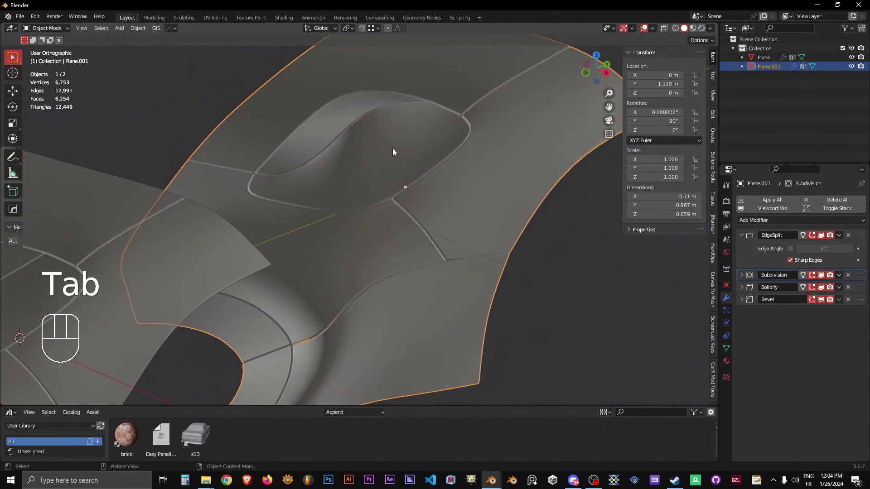
Back in Object Mode, set viewport lighting to MatCap with the zebra-stripe reflection matcap
{"action": "key", "text": "KP_5"}
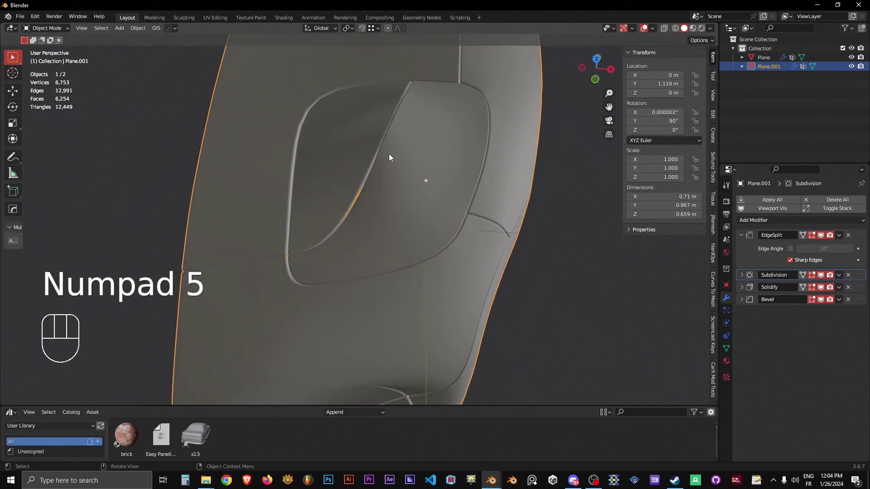
{"action": "key", "text": "ctrl+z"}
{"action": "key", "text": "ctrl+z"}
{"action": "key", "text": "Tab"}
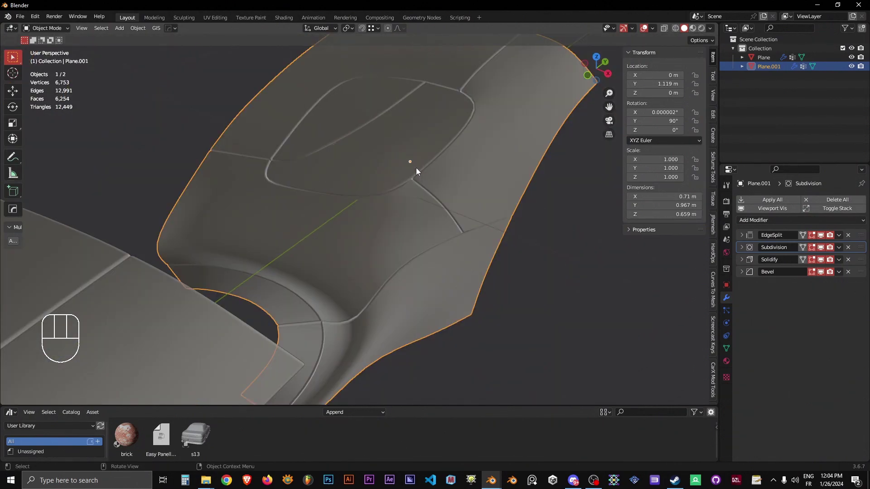
{"action": "left_click", "coordinate": [690, 32]}
{"action": "left_click", "coordinate": [687, 52]}
{"action": "left_click", "coordinate": [686, 29]}
Review Plane.001's EdgeSplit and level-2 Catmull-Clark Subdivision settings, then fold the stack again
{"action": "left_click_drag", "start_coordinate": [712, 30], "coordinate": [541, 214]}
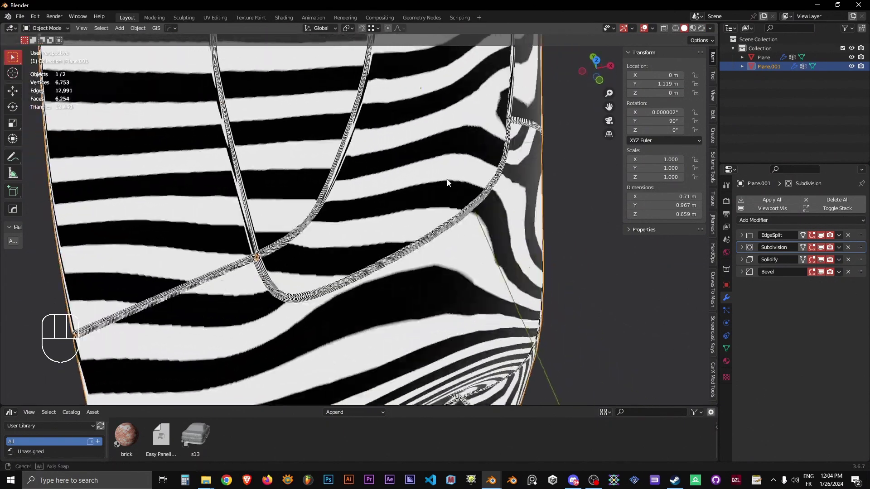
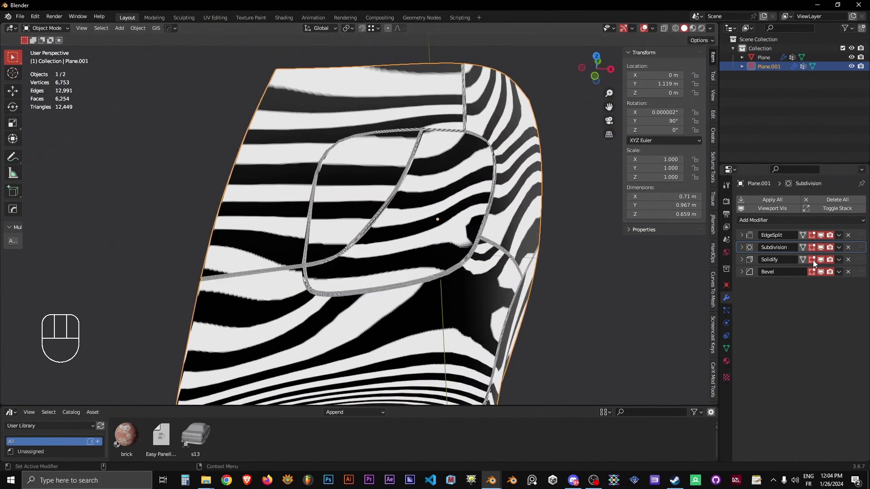
{"action": "left_click", "coordinate": [743, 240]}
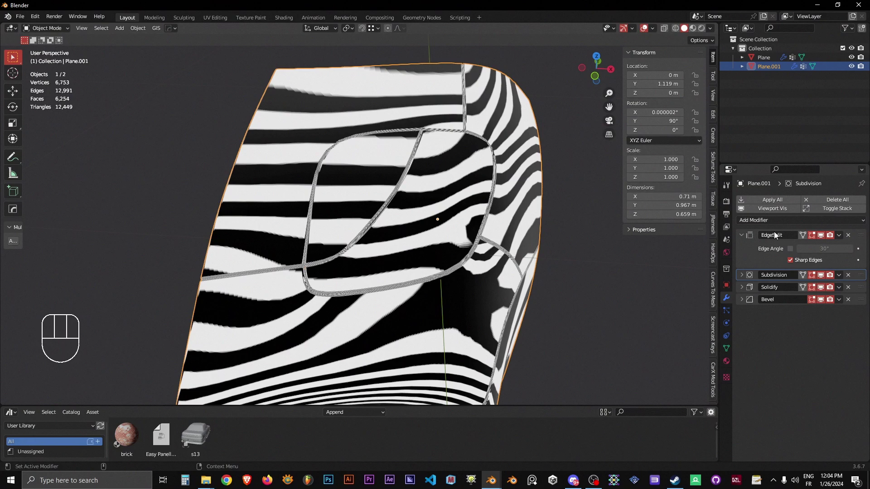
{"action": "left_click_drag", "start_coordinate": [744, 279], "coordinate": [789, 294]}
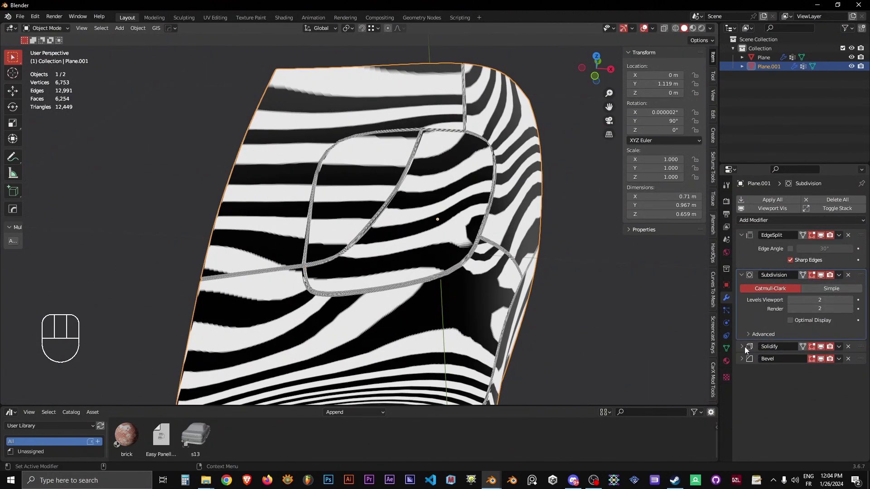
{"action": "left_click", "coordinate": [743, 350]}
{"action": "left_click", "coordinate": [747, 349]}
{"action": "left_click", "coordinate": [742, 362]}
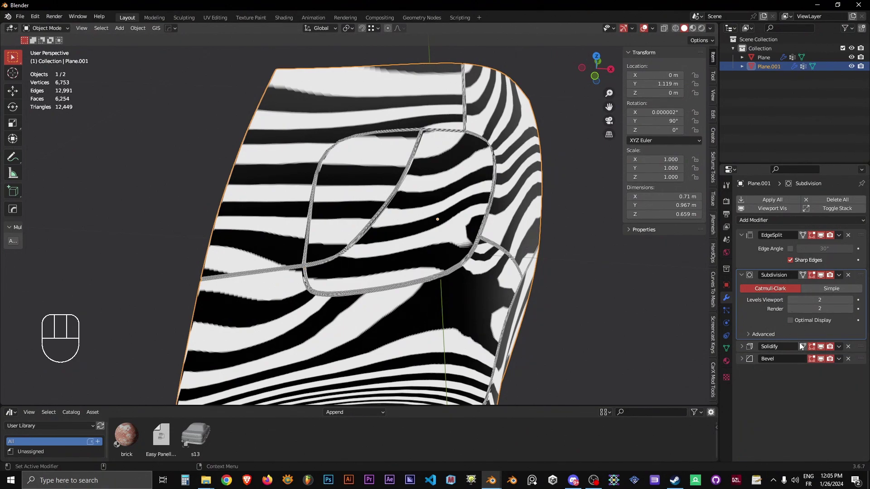
{"action": "left_click_drag", "start_coordinate": [744, 280], "coordinate": [744, 240]}
{"action": "left_click", "coordinate": [741, 239]}
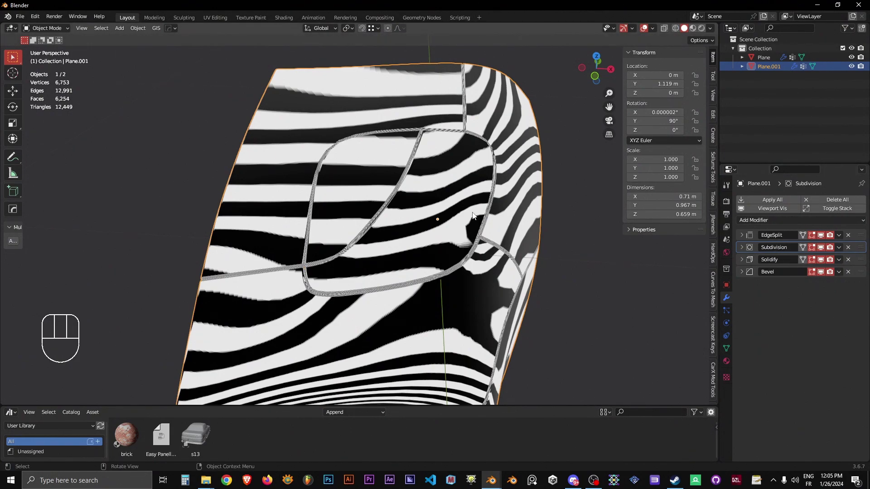
Duplicate Plane.001 with Shift+D, then delete the Plane.002 copy
{"action": "key", "text": "shift+d"}
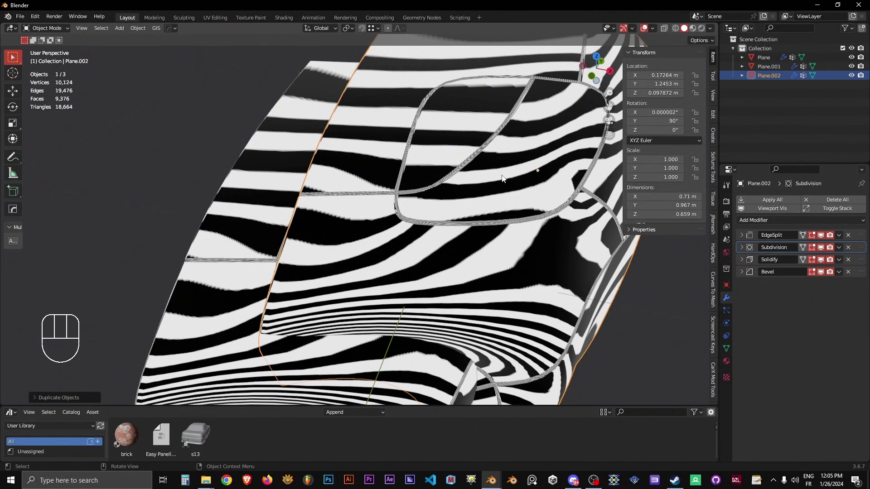
{"action": "key", "text": "x"}
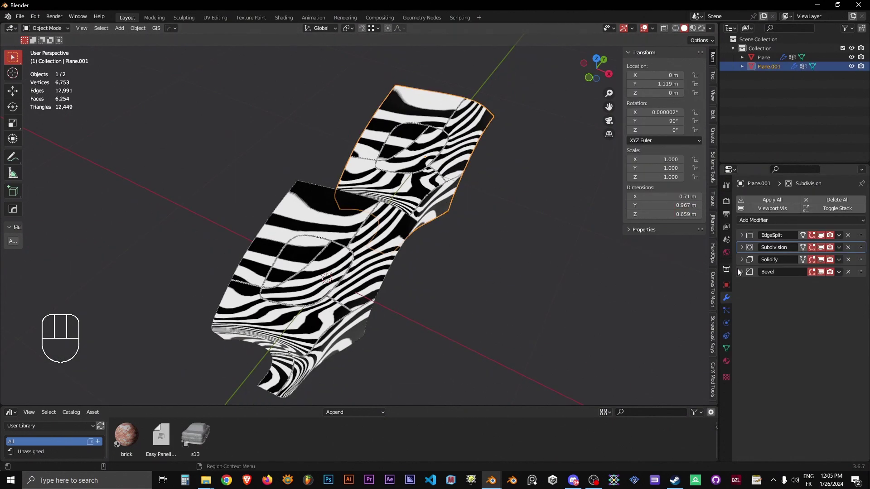
Select the Easy Panelling Plane and check its sharp edges, returning to Object Mode
{"action": "left_click", "coordinate": [318, 288]}
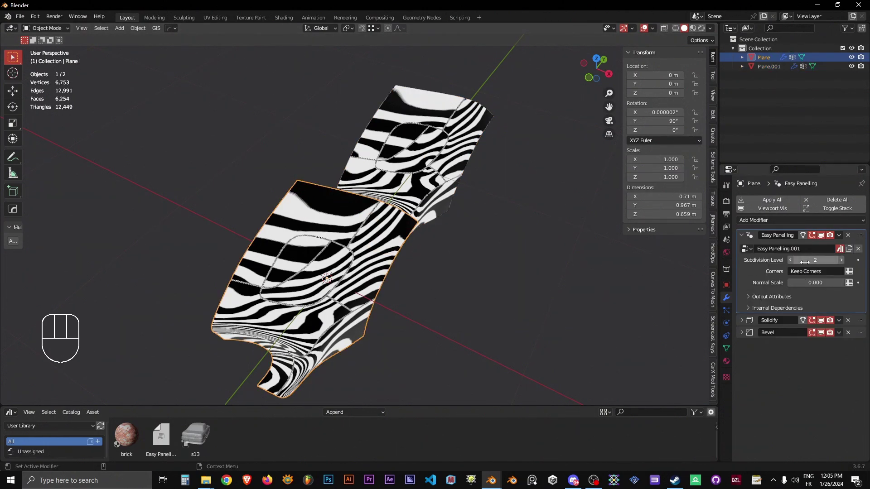
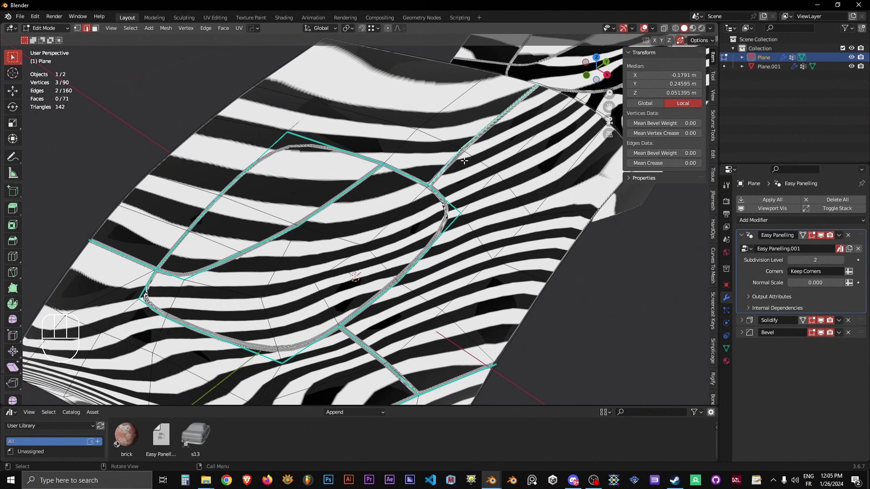
{"action": "key", "text": "Tab"}
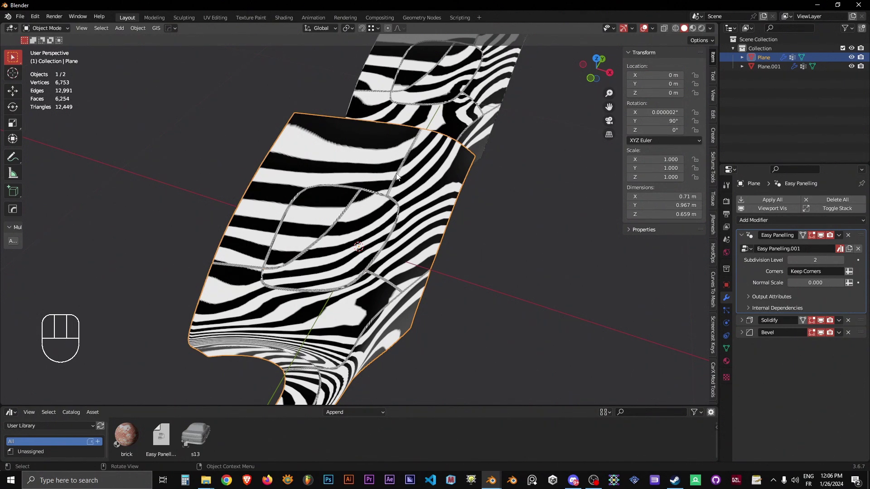
Select Plane then Plane.001 and orbit to compare the two panelled surfaces
{"action": "key", "text": "KP_5"}
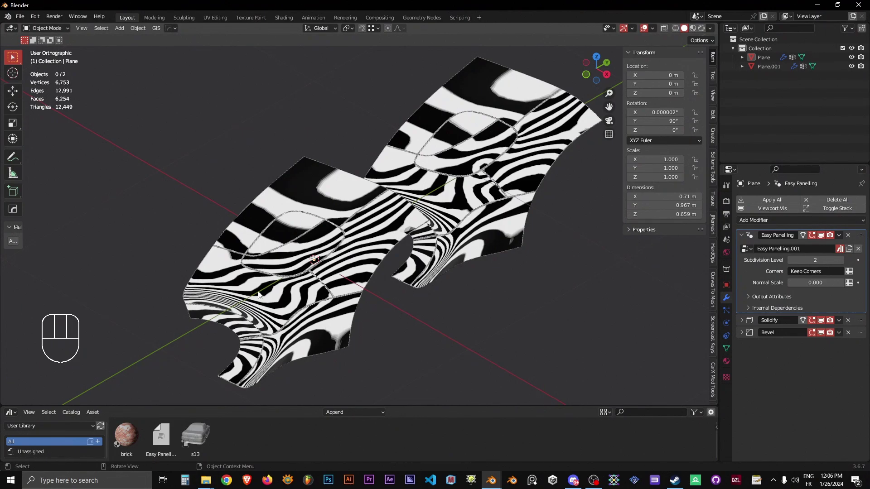
{"action": "left_click", "coordinate": [298, 225]}
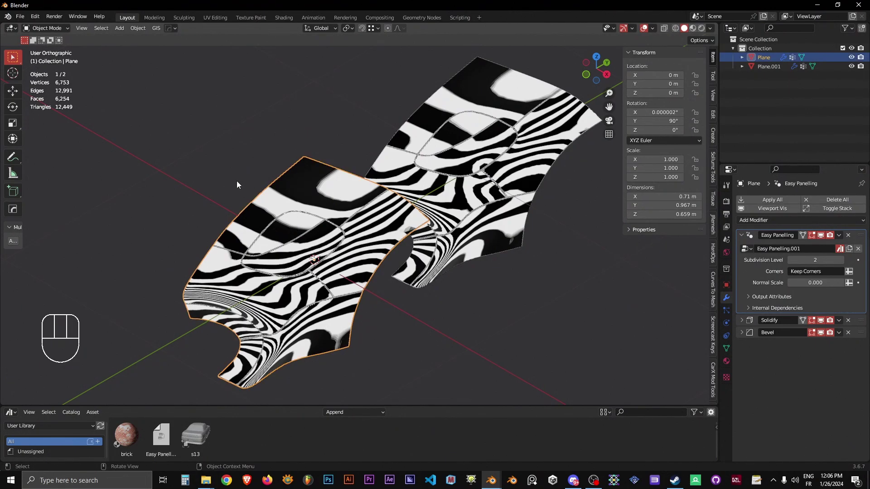
{"action": "left_click", "coordinate": [570, 75]}
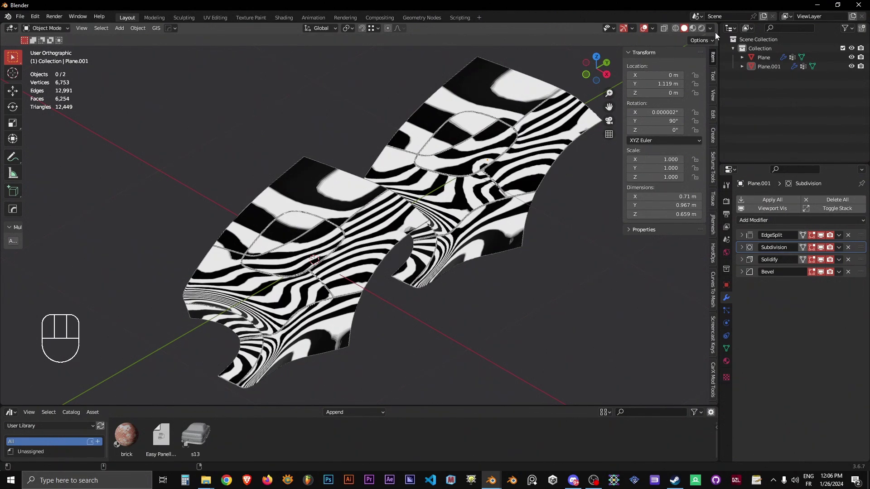
{"action": "left_click_drag", "start_coordinate": [687, 73], "coordinate": [710, 31]}
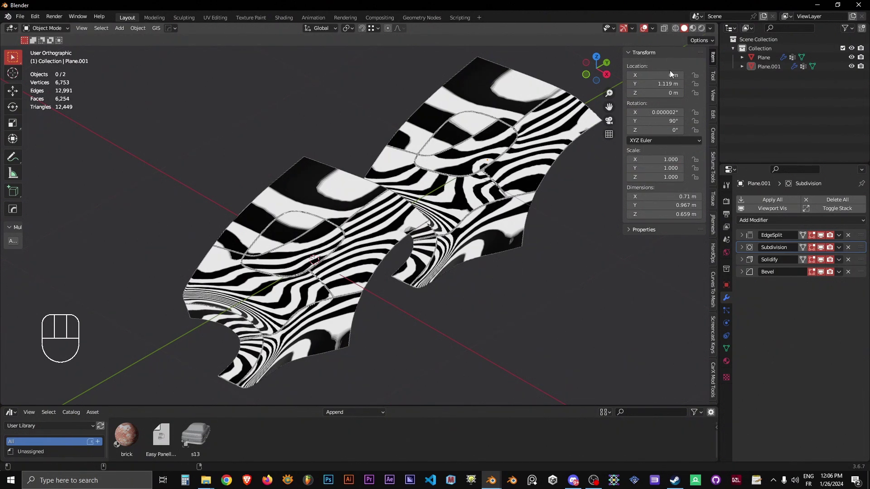
{"action": "left_click_drag", "start_coordinate": [715, 30], "coordinate": [613, 69]}
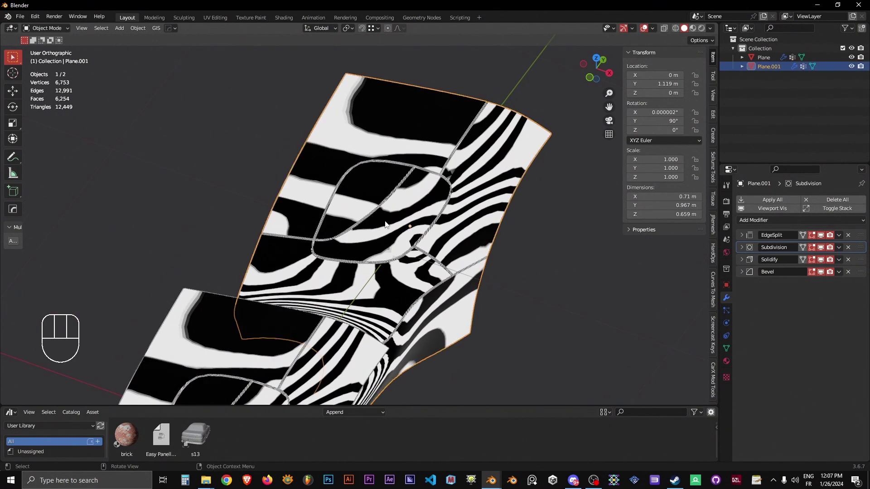
{"action": "left_click", "coordinate": [499, 196]}
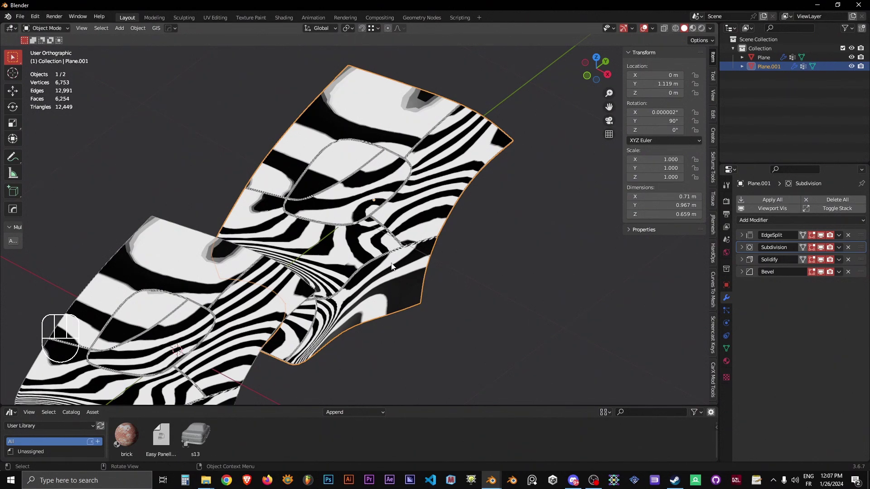
{"action": "middle_click", "coordinate": [389, 225]}
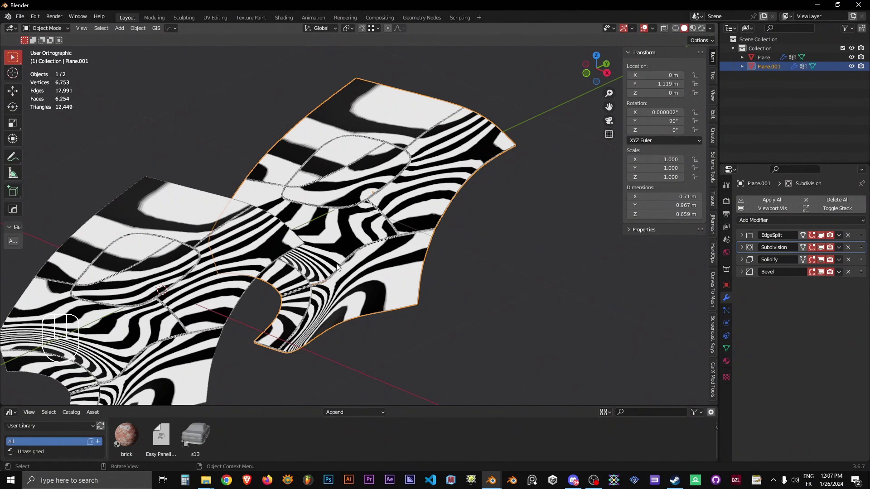
{"action": "left_click_drag", "start_coordinate": [349, 271], "coordinate": [367, 262]}
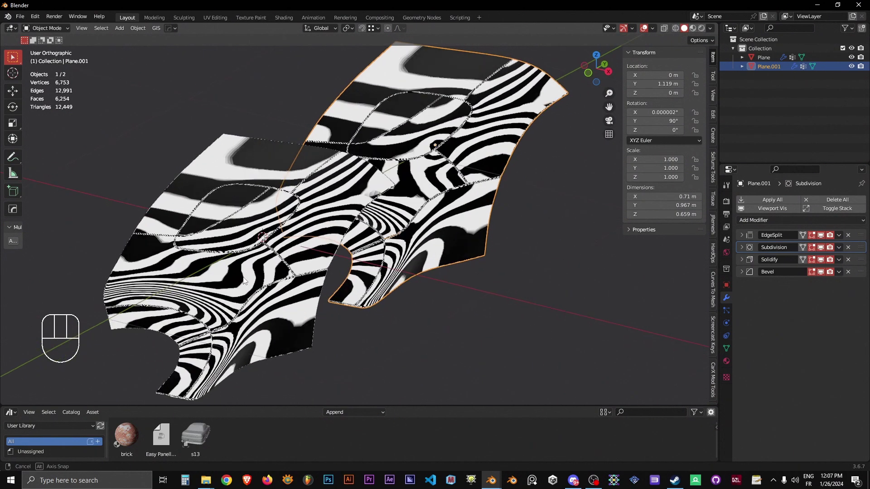
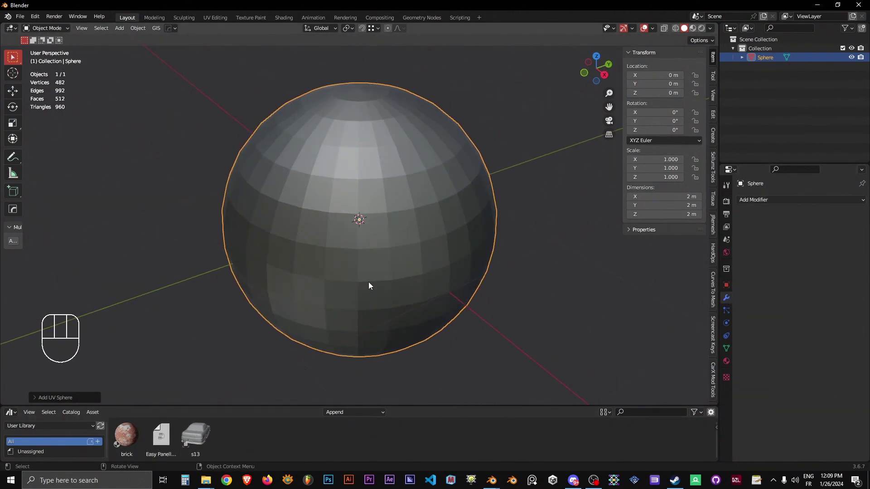
Add a Solidify modifier (Thickness 0.01, Offset -1) after Easy Panelling on the sphere
{"action": "left_click_drag", "start_coordinate": [411, 234], "coordinate": [412, 245]}
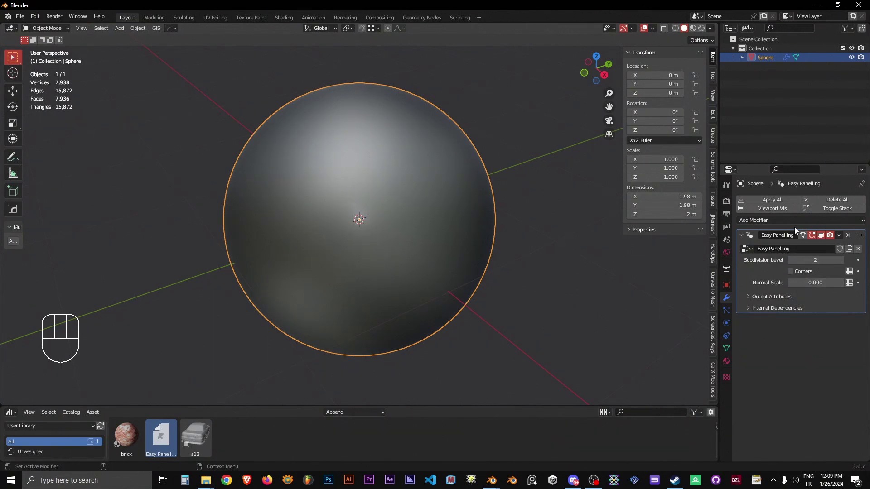
{"action": "left_click_drag", "start_coordinate": [790, 223], "coordinate": [692, 375]}
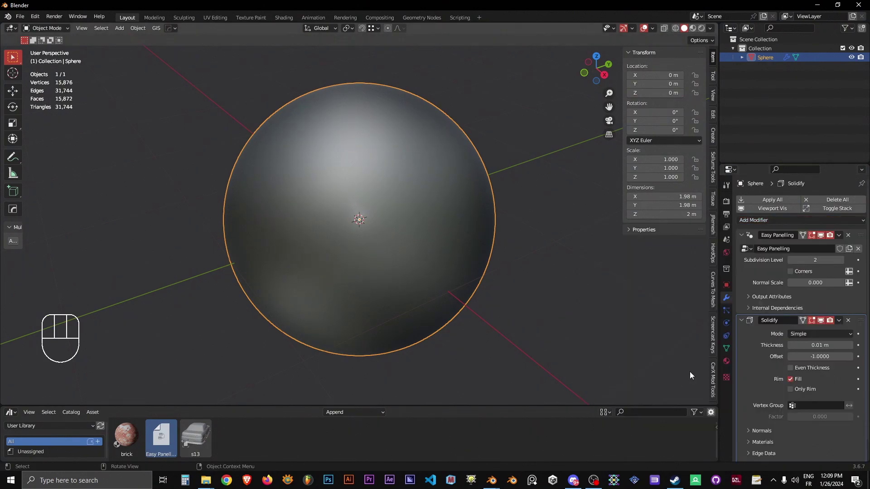
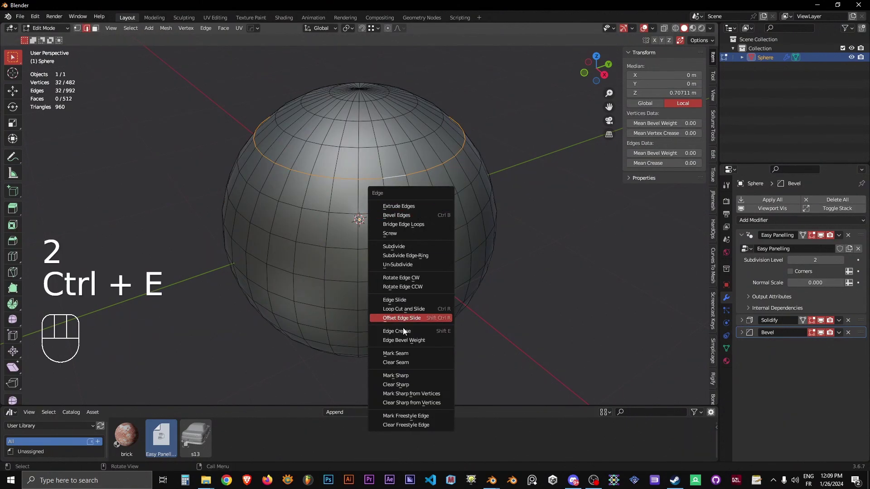
Mark the top edge ring sharp, review the Bevel settings and lower Easy Panelling's subdivision level
{"action": "key", "text": "Tab"}
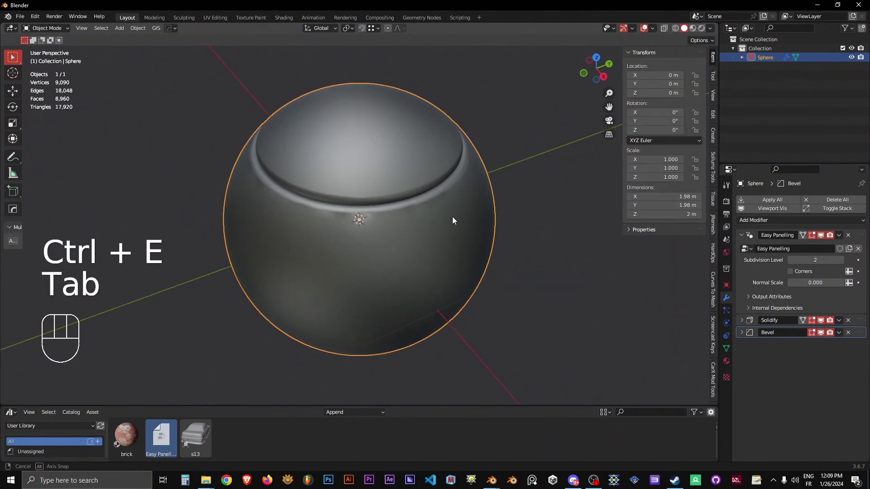
{"action": "left_click", "coordinate": [742, 336]}
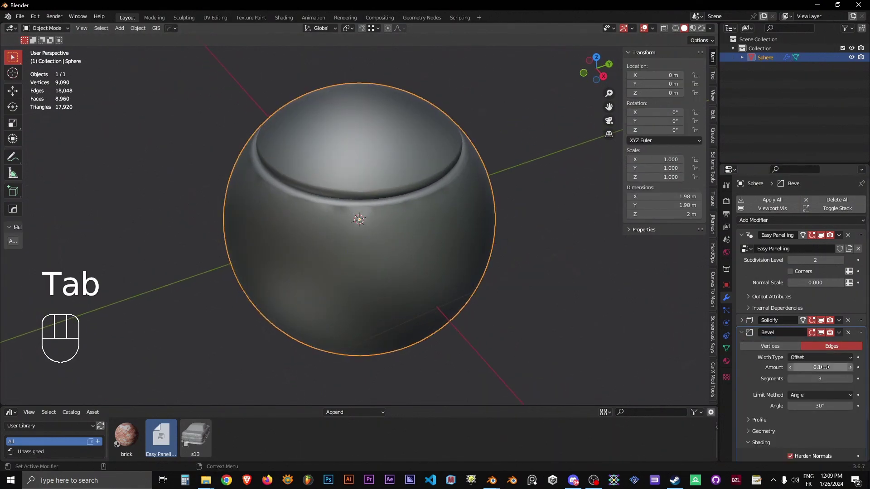
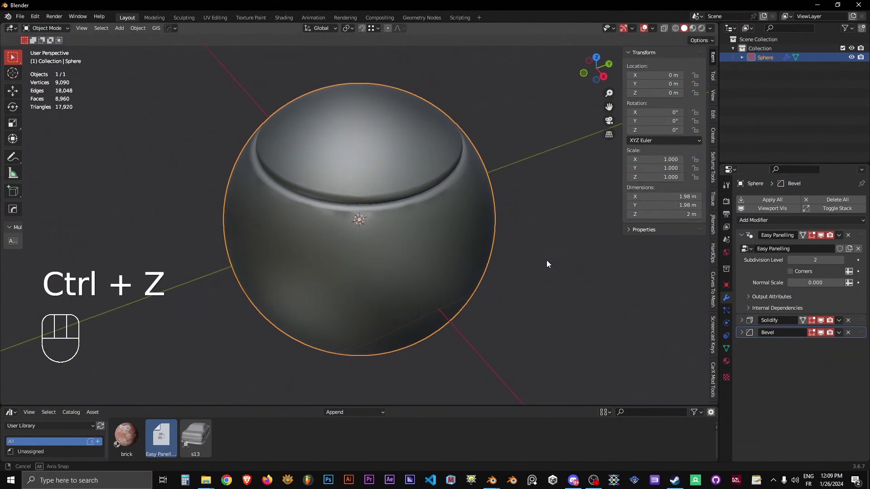
{"action": "key", "text": "Tab"}
{"action": "key", "text": "Tab"}
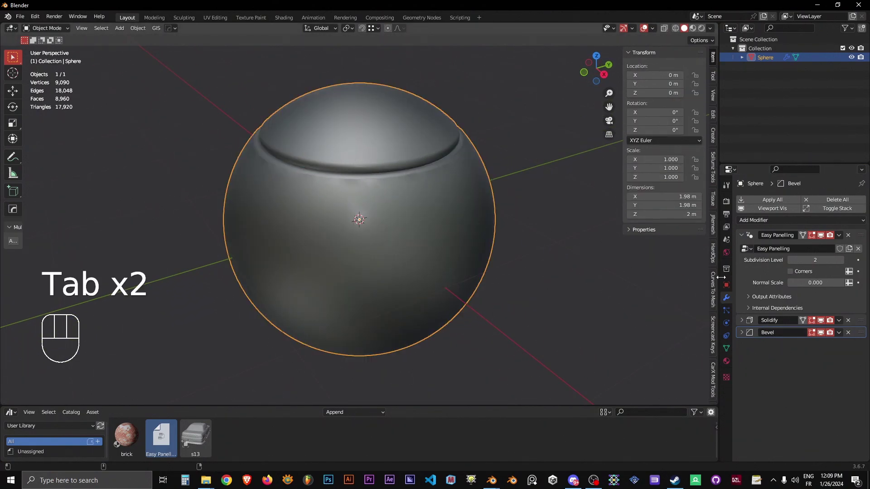
{"action": "left_click", "coordinate": [792, 261]}
Restore Easy Panelling subdivision level 2 and show the wireframe overlay on the sphere
{"action": "double_click", "coordinate": [845, 261]}
{"action": "key", "text": "alt+v"}
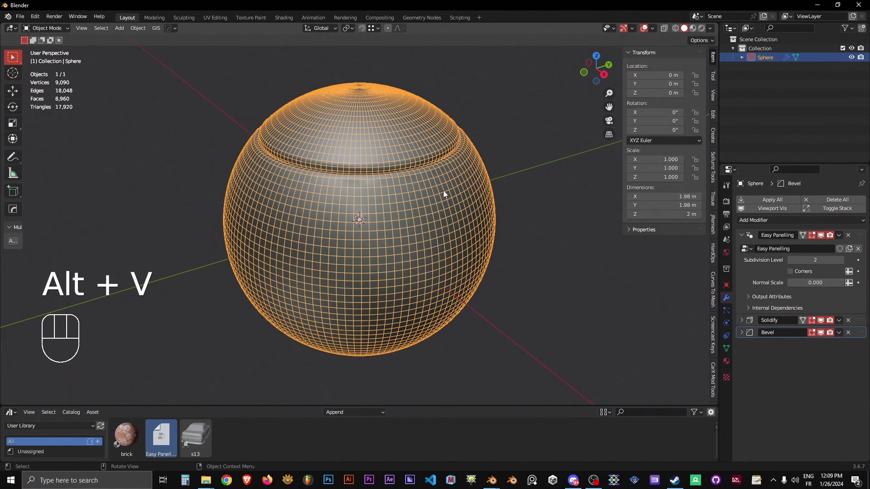
{"action": "double_click", "coordinate": [791, 268]}
{"action": "double_click", "coordinate": [844, 260]}
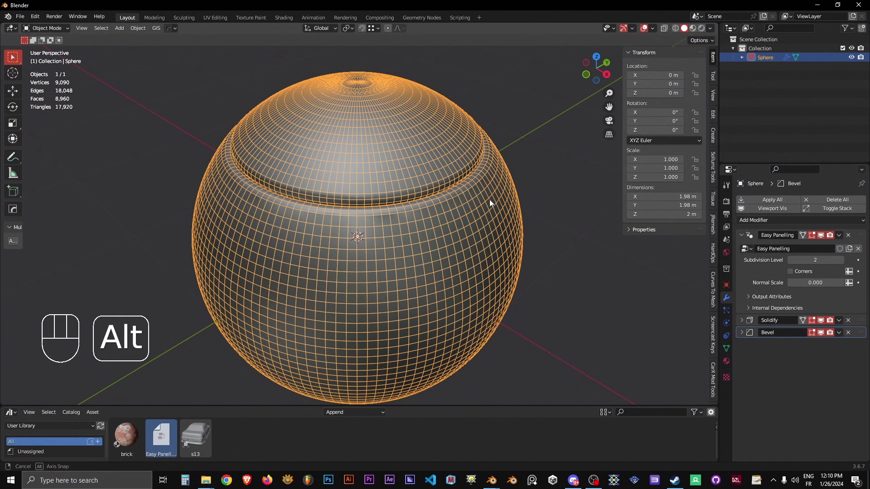
In Edit Mode, select the edge ring below the middle and mark it sharp
{"action": "key", "text": "Tab"}
{"action": "key", "text": "2"}
{"action": "left_click", "coordinate": [428, 181]}
{"action": "left_click", "coordinate": [435, 257]}
{"action": "left_click", "coordinate": [440, 285]}
{"action": "key", "text": "ctrl+e"}
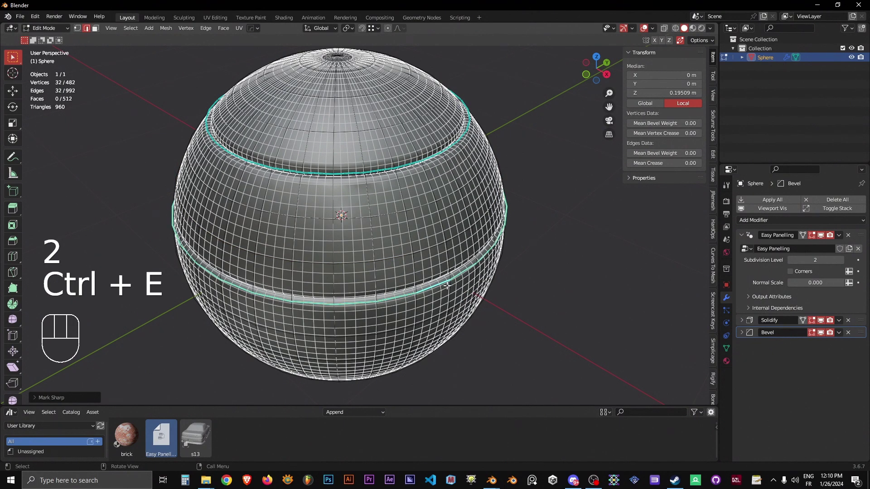
Select a vertical edge column between the two rings and mark it sharp
{"action": "key", "text": "2"}
{"action": "left_click", "coordinate": [400, 155]}
{"action": "left_click", "coordinate": [408, 232]}
{"action": "key", "text": "ctrl+e"}
Toggle X-ray and wireframe overlays between modes to inspect the new panel grooves
{"action": "key", "text": "Tab"}
{"action": "key", "text": "alt+z"}
{"action": "key", "text": "alt+v"}
{"action": "key", "text": "Tab"}
{"action": "key", "text": "alt+z"}
{"action": "key", "text": "Tab"}
{"action": "key", "text": "Tab"}
Assign a panel corner vertex to a new vertex group for Easy Panelling's sharp corners
{"action": "key", "text": "1"}
{"action": "left_click", "coordinate": [397, 178]}
{"action": "left_click", "coordinate": [418, 317]}
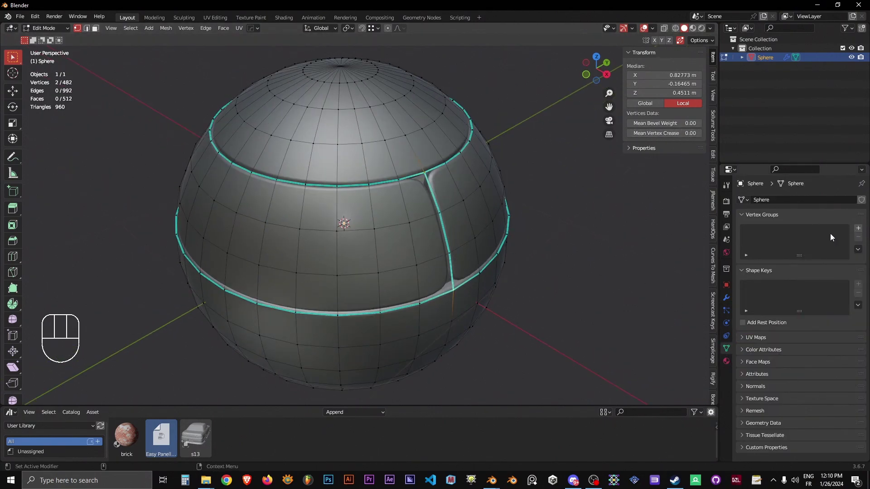
{"action": "left_click", "coordinate": [859, 233]}
{"action": "left_click", "coordinate": [760, 291]}
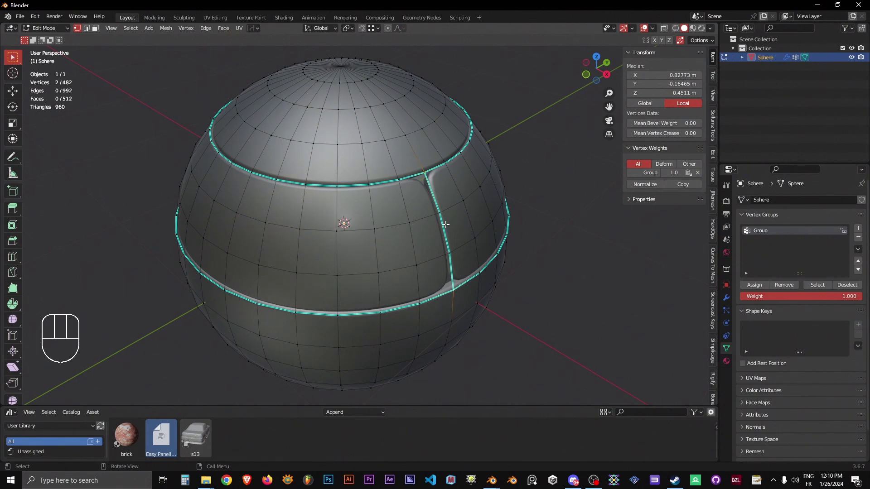
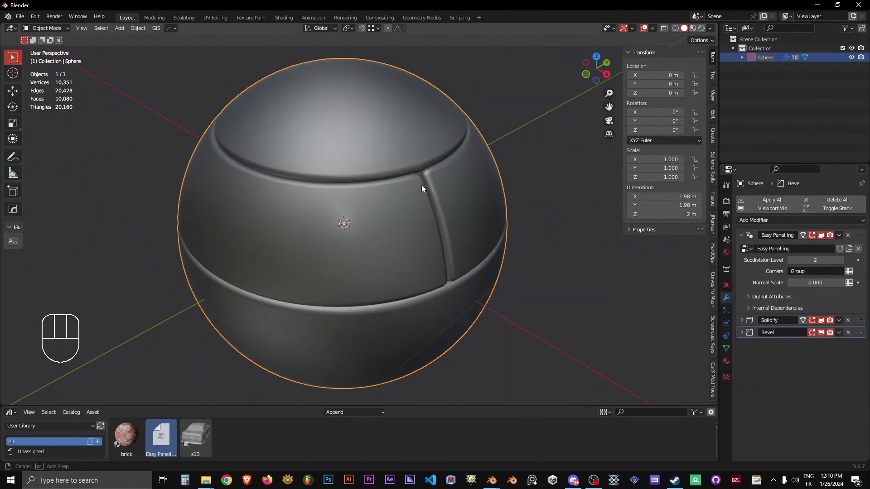
{"action": "key", "text": "Tab"}
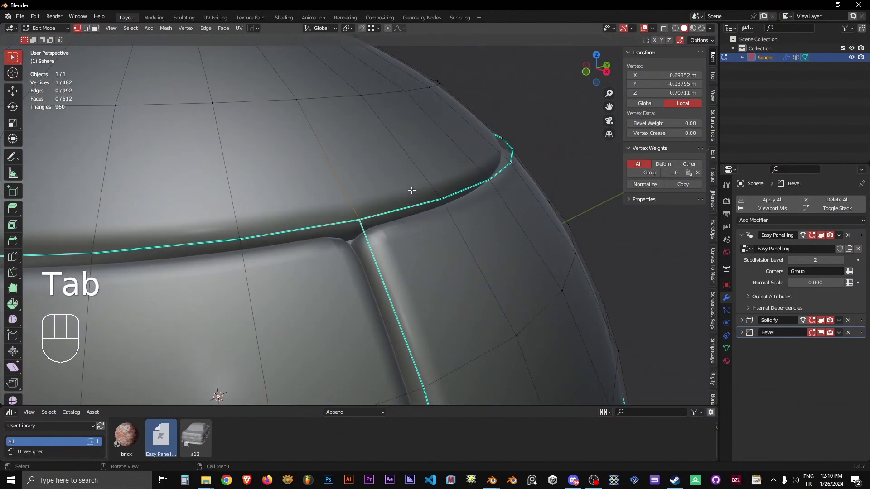
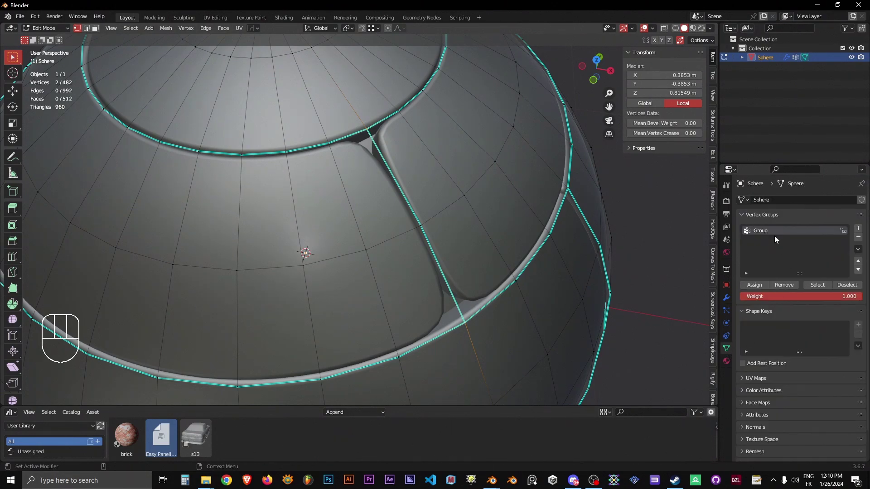
Assign the selected panel-junction vertices to the corner group and check the sharp corners in Object Mode
{"action": "left_click", "coordinate": [758, 286]}
{"action": "key", "text": "Tab"}
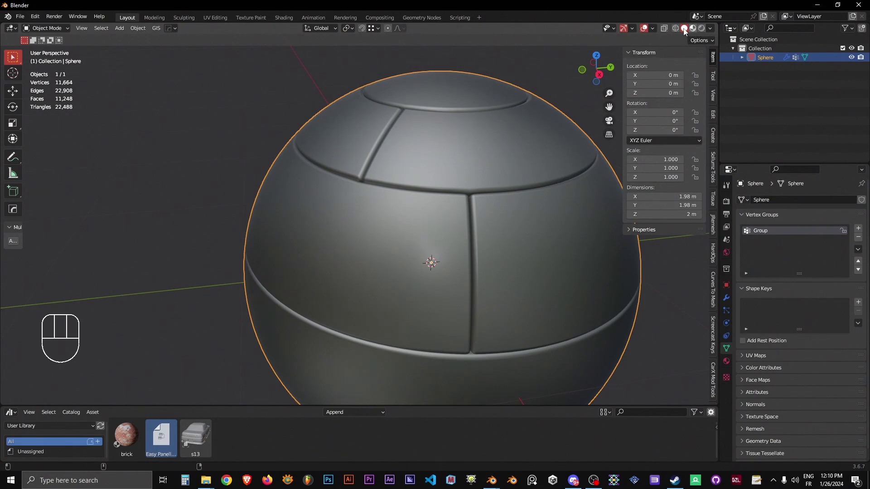
Deselect the sphere and orbit to inspect the grooves, ending looking down on its top
{"action": "left_click", "coordinate": [705, 40]}
{"action": "left_click_drag", "start_coordinate": [710, 34], "coordinate": [547, 245]}
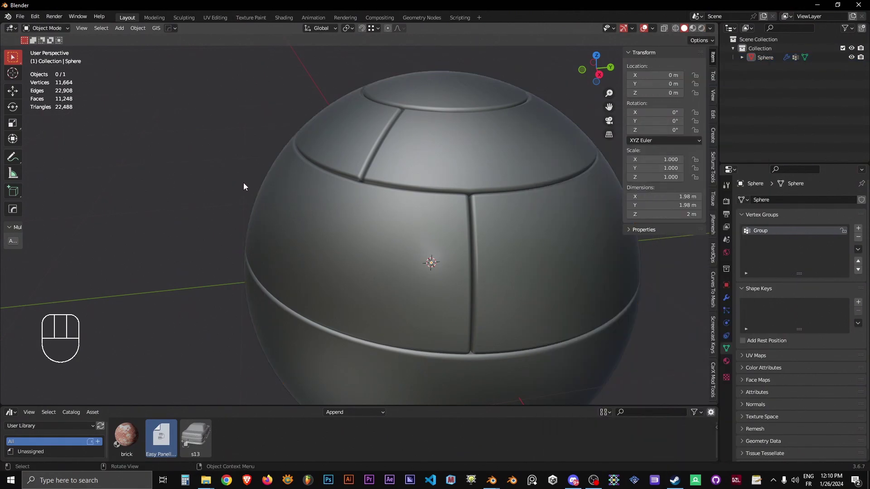
{"action": "left_click_drag", "start_coordinate": [717, 29], "coordinate": [720, 320]}
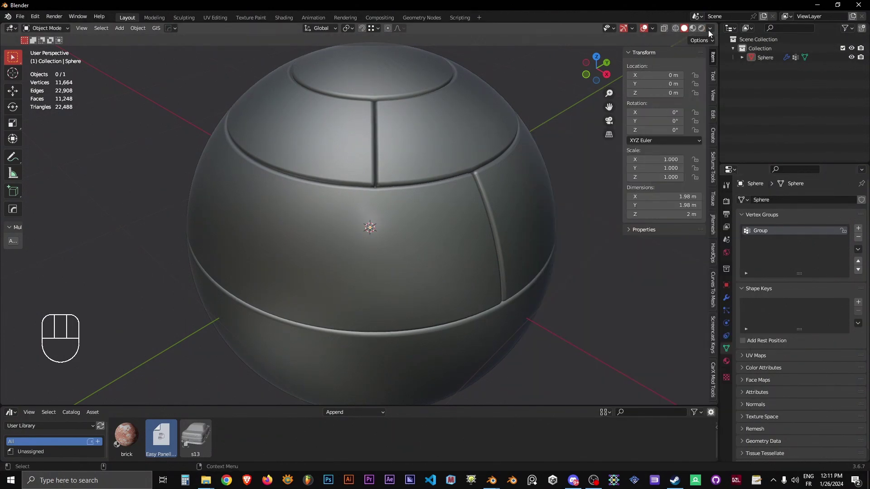
{"action": "left_click_drag", "start_coordinate": [719, 54], "coordinate": [541, 260]}
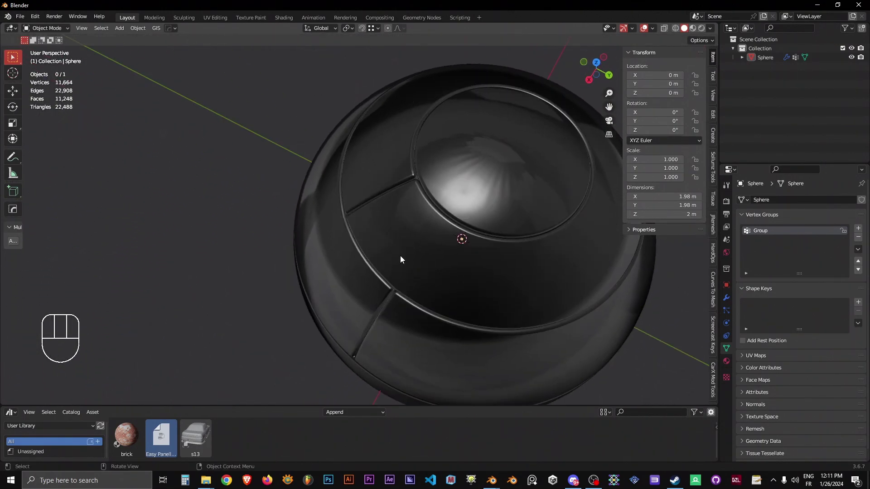
Reselect the sphere and toggle Edit Mode repeatedly to compare marked sharp edges with the grooves
{"action": "left_click", "coordinate": [472, 203]}
{"action": "key", "text": "Tab"}
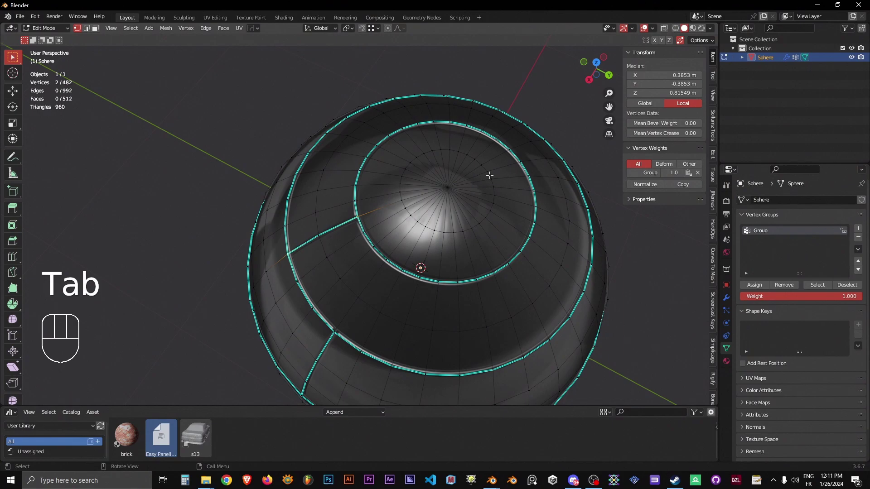
{"action": "key", "text": "Tab"}
{"action": "key", "text": "Tab"}
{"action": "key", "text": "Tab"}
{"action": "key", "text": "Tab"}
{"action": "key", "text": "Tab"}
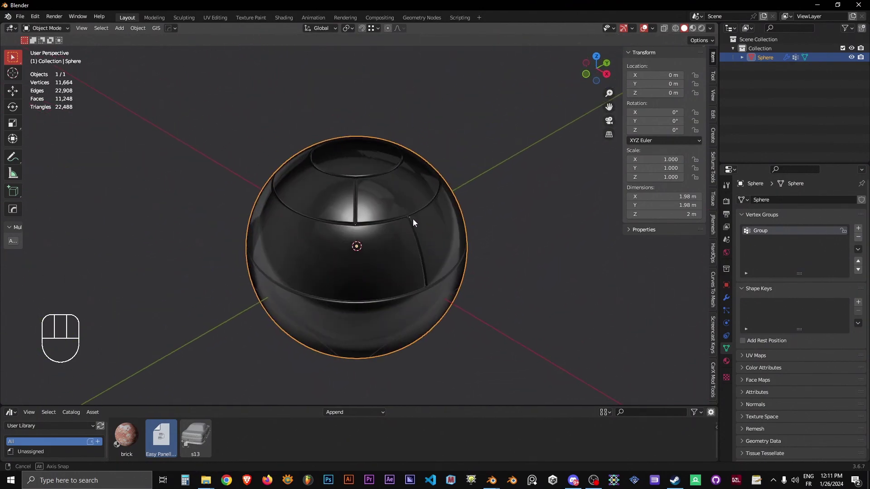
{"action": "key", "text": "Tab"}
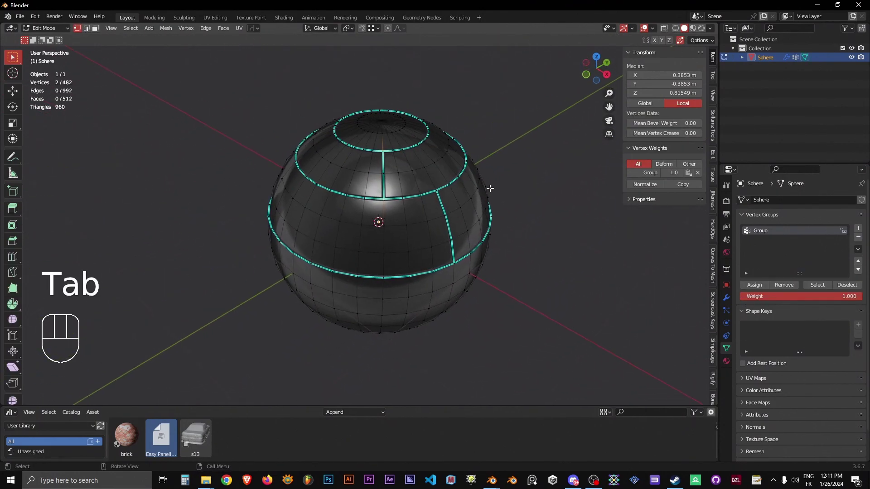
{"action": "key", "text": "Tab"}
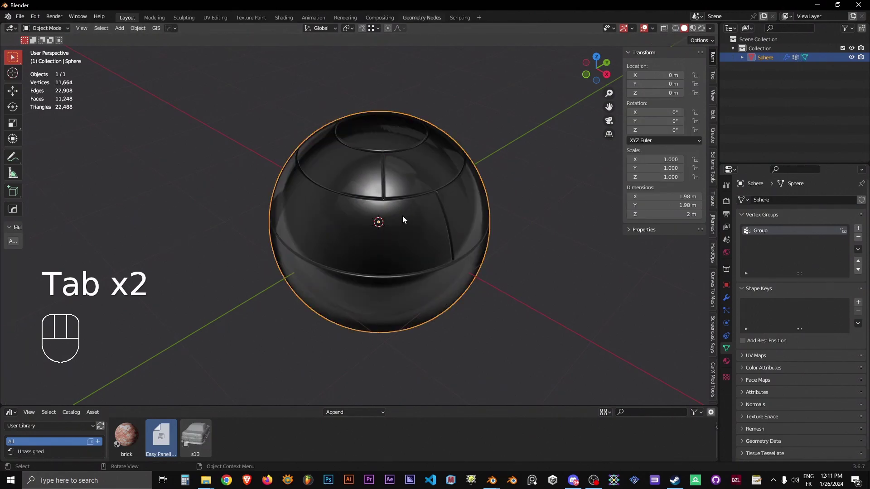
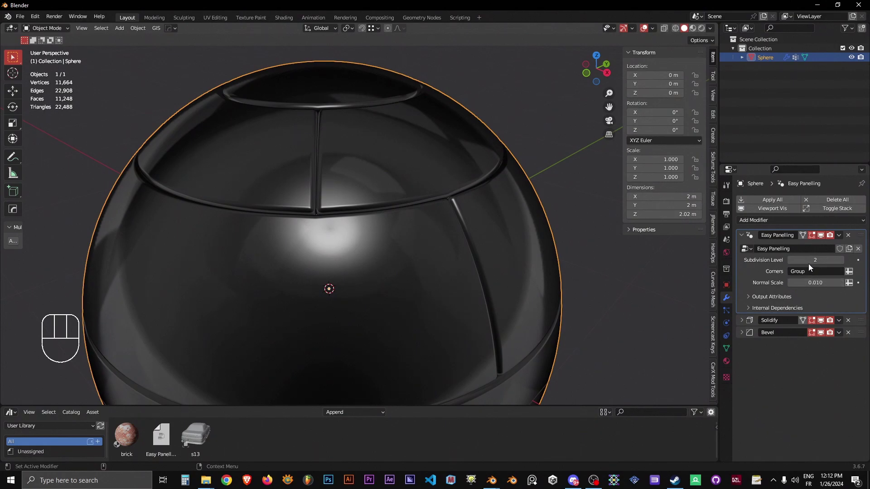
Reset the panelling modifier's Normal Scale value back to 0
{"action": "double_click", "coordinate": [792, 262]}
{"action": "double_click", "coordinate": [844, 268]}
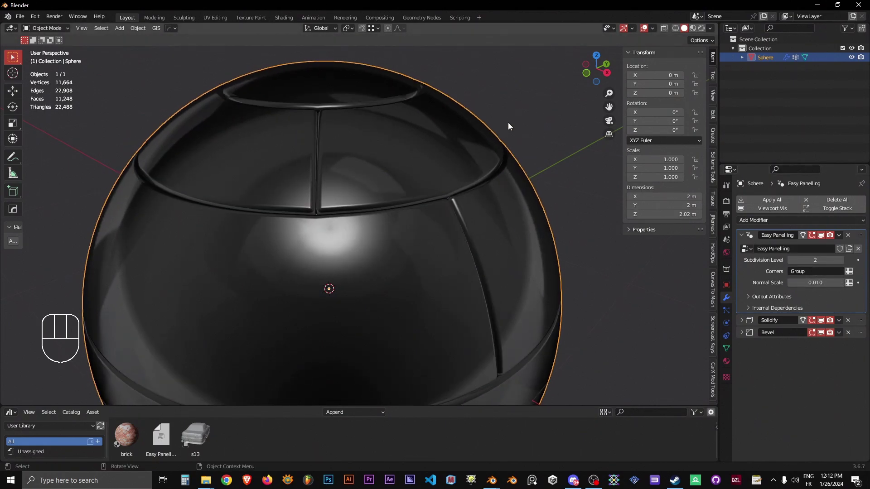
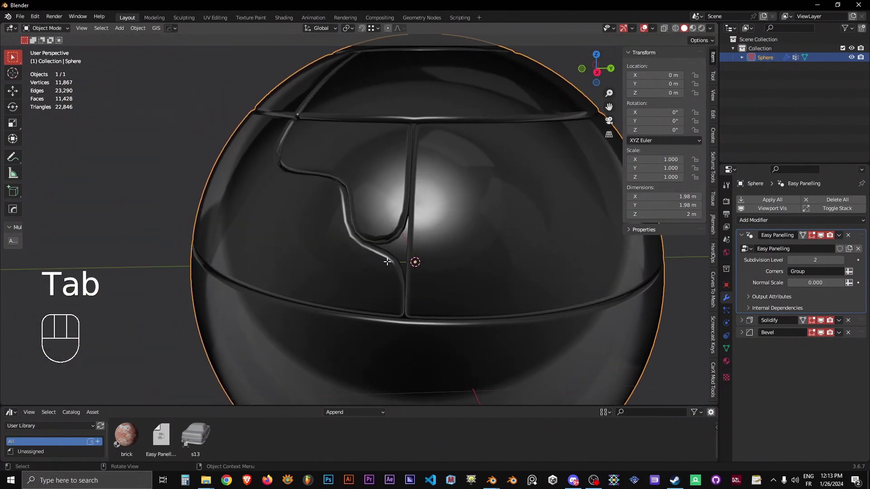
Mark additional edges sharp to extend the winding groove, then view the result in Object Mode
{"action": "key", "text": "1"}
{"action": "left_click", "coordinate": [764, 284]}
{"action": "key", "text": "Tab"}
{"action": "key", "text": "Tab"}
{"action": "key", "text": "Tab"}
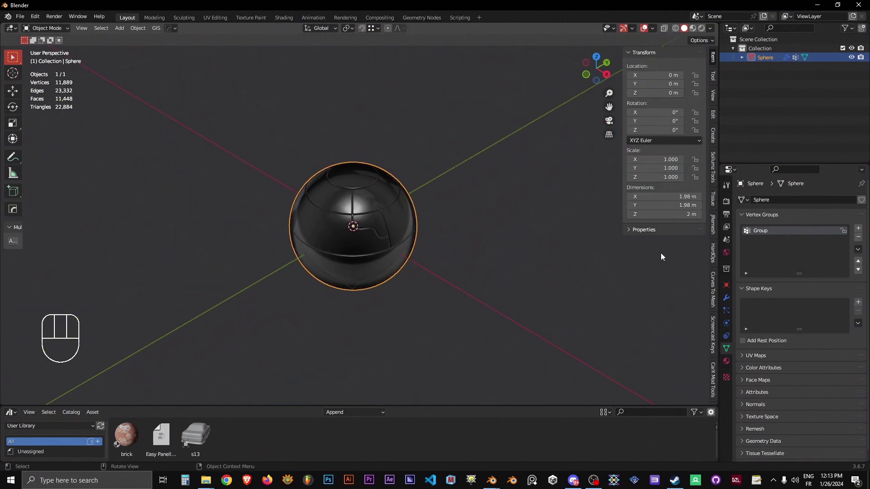
{"action": "double_click", "coordinate": [727, 301]}
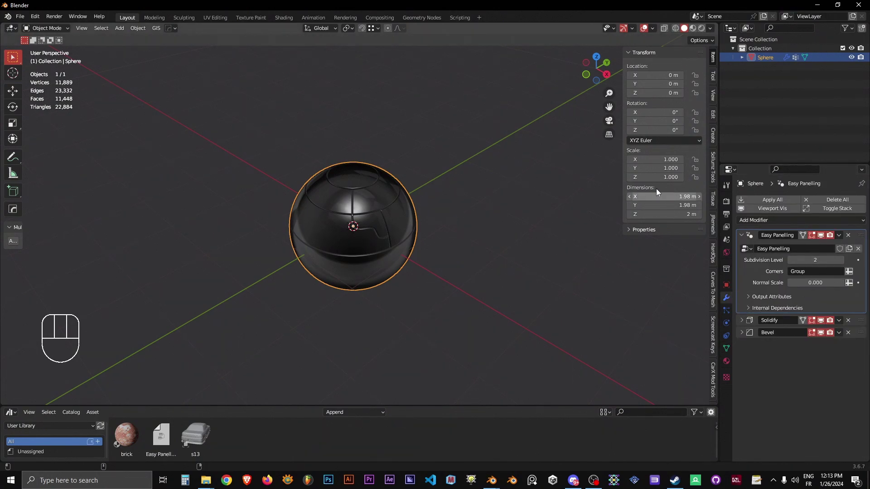